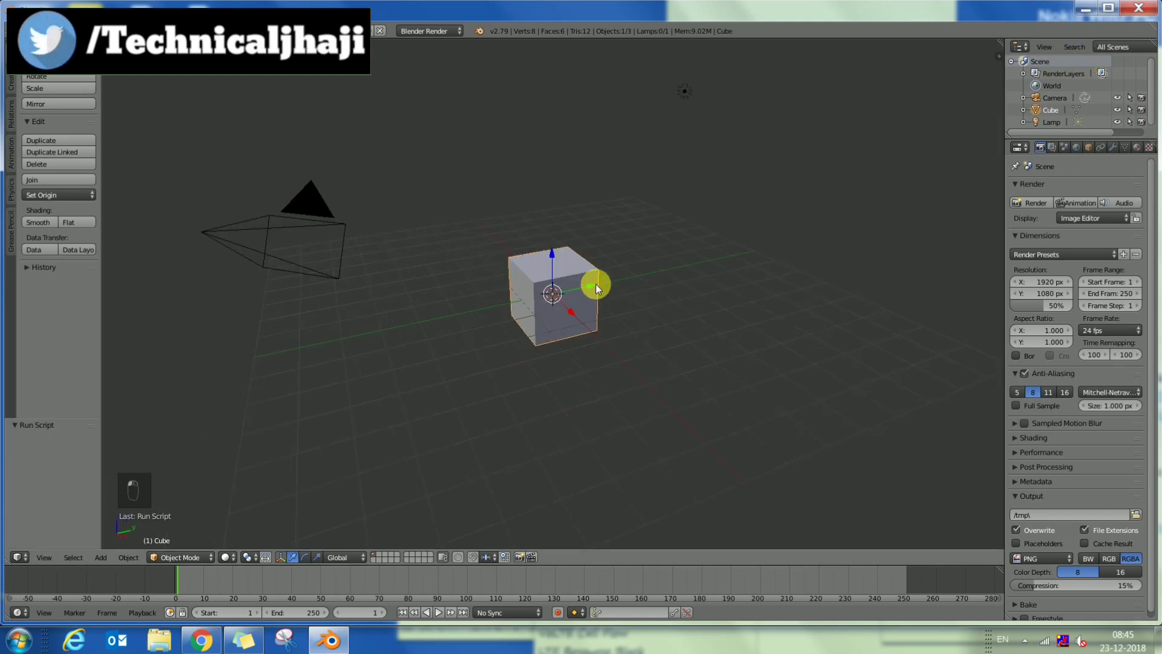
- Delete the default cube, camera and lamp so the scene is empty
{"action": "key", "text": "x"}
{"action": "key", "text": "x"}
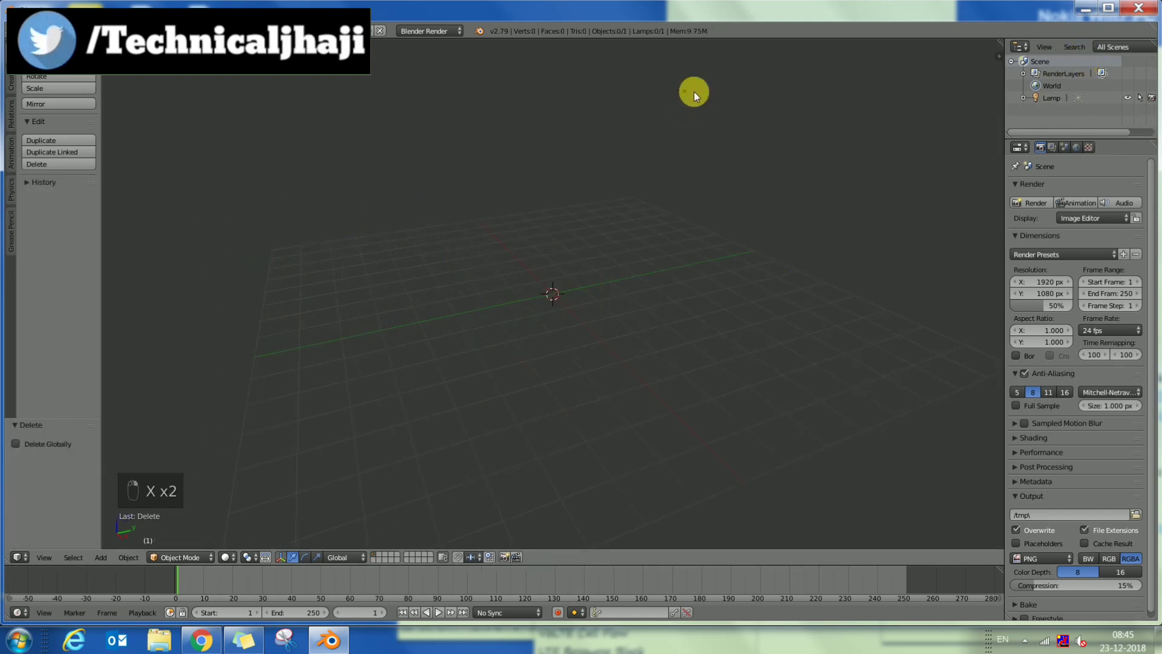
{"action": "key", "text": "x"}
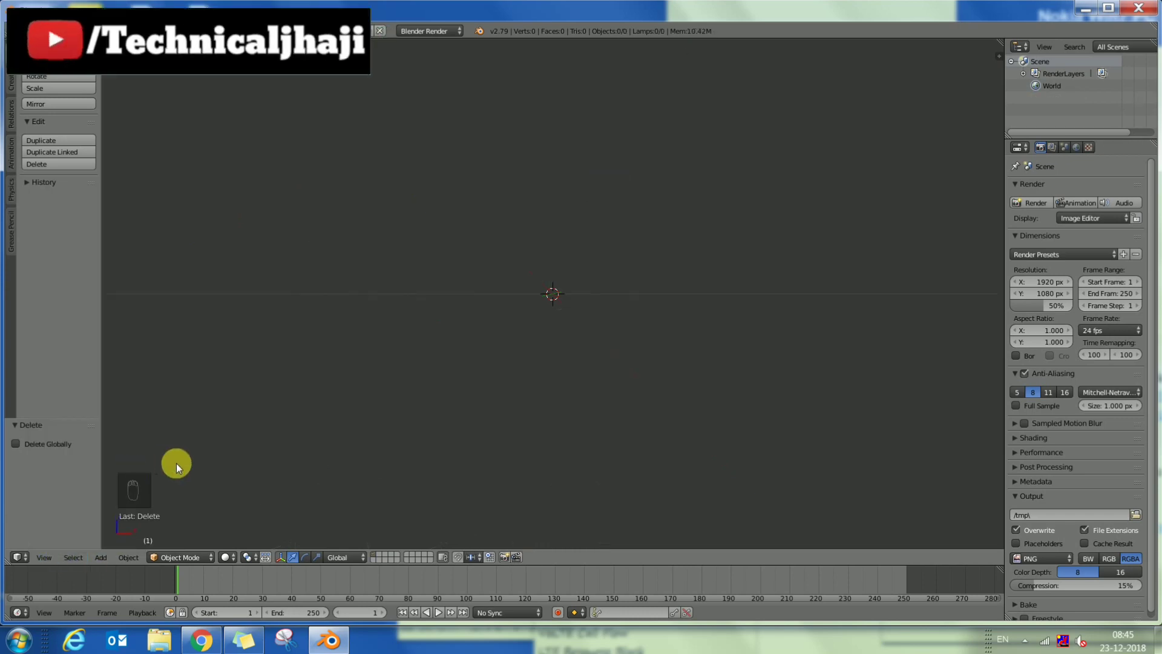
- Add a cylinder, stretch it vertically into a thin pole and raise it above the grid
{"action": "key", "text": "shift+a"}
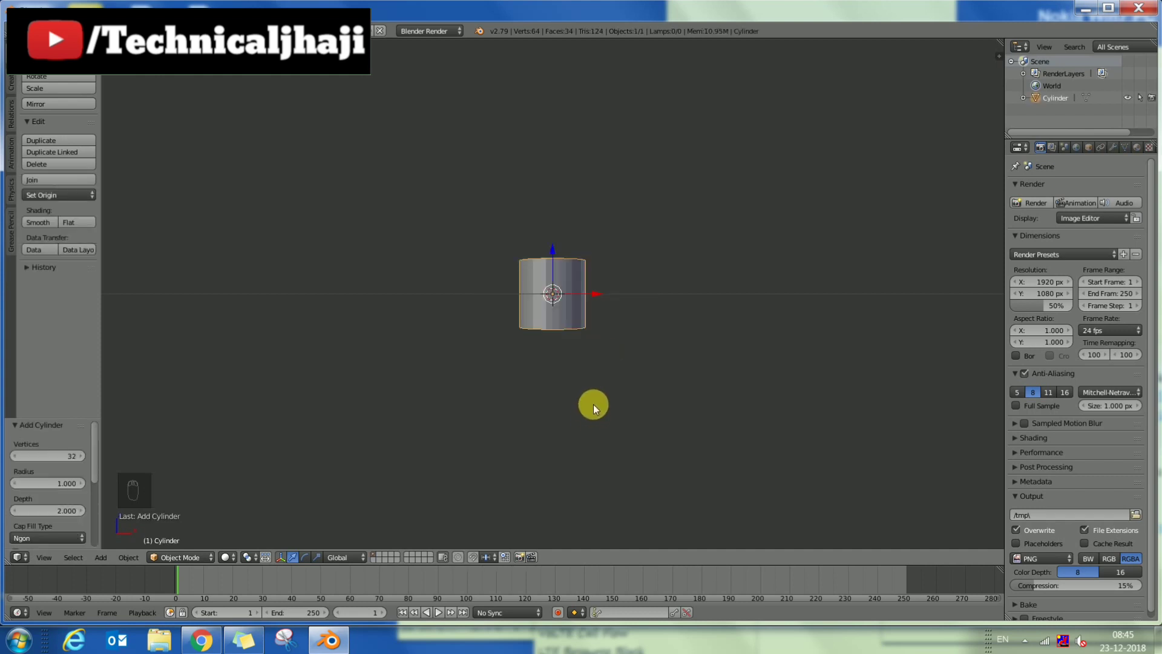
{"action": "key", "text": "s"}
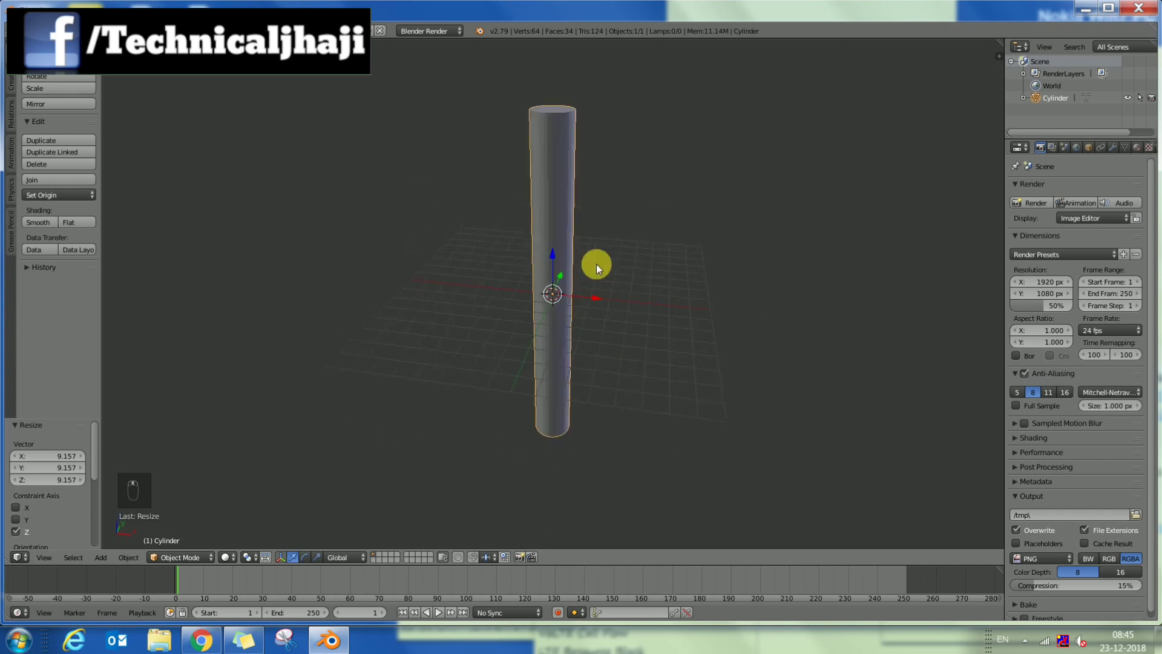
{"action": "key", "text": "s"}
{"action": "middle_click", "coordinate": [654, 319]}
- In Edit Mode, shrink the pole's top ring to a narrow point
{"action": "key", "text": "Tab"}
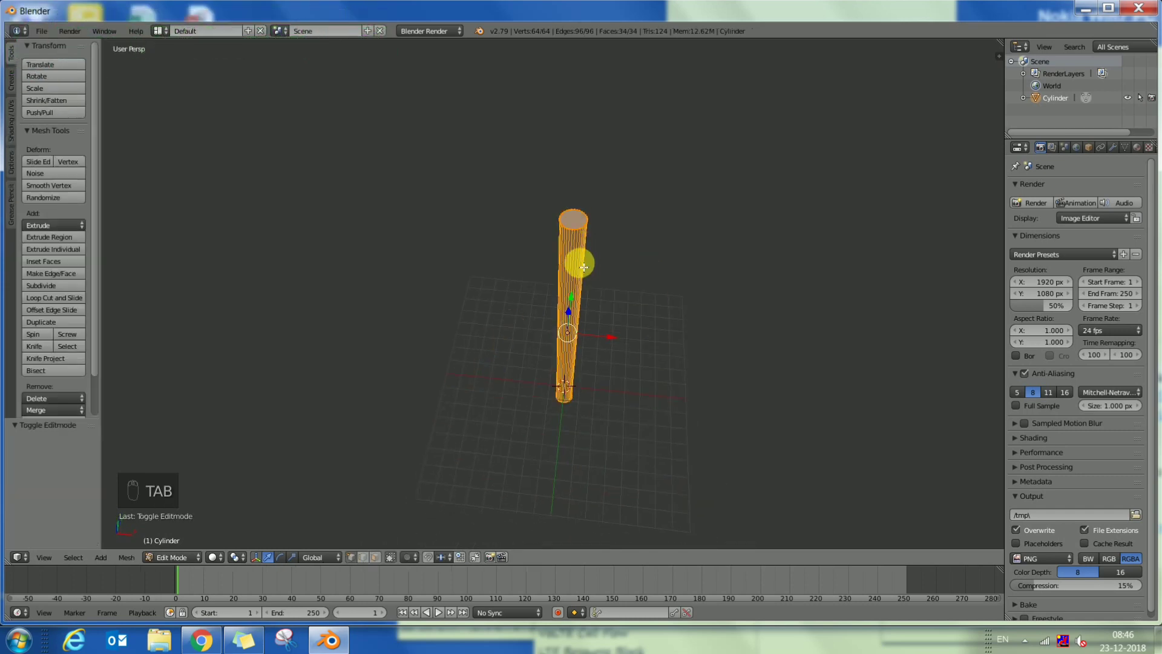
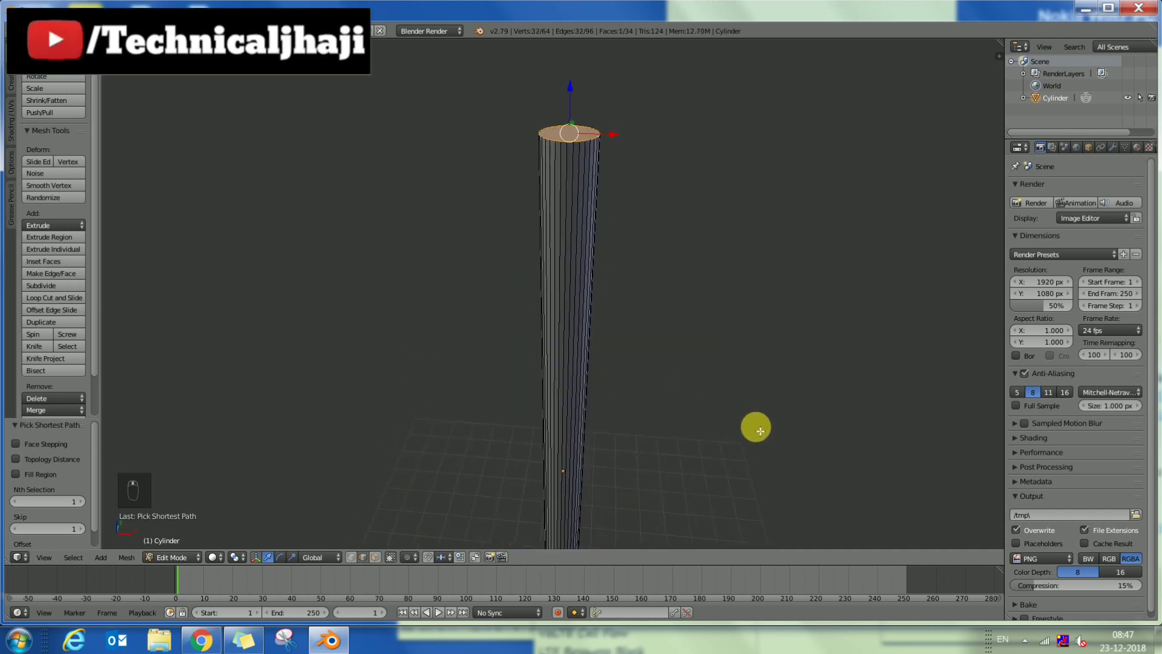
{"action": "key", "text": "s"}
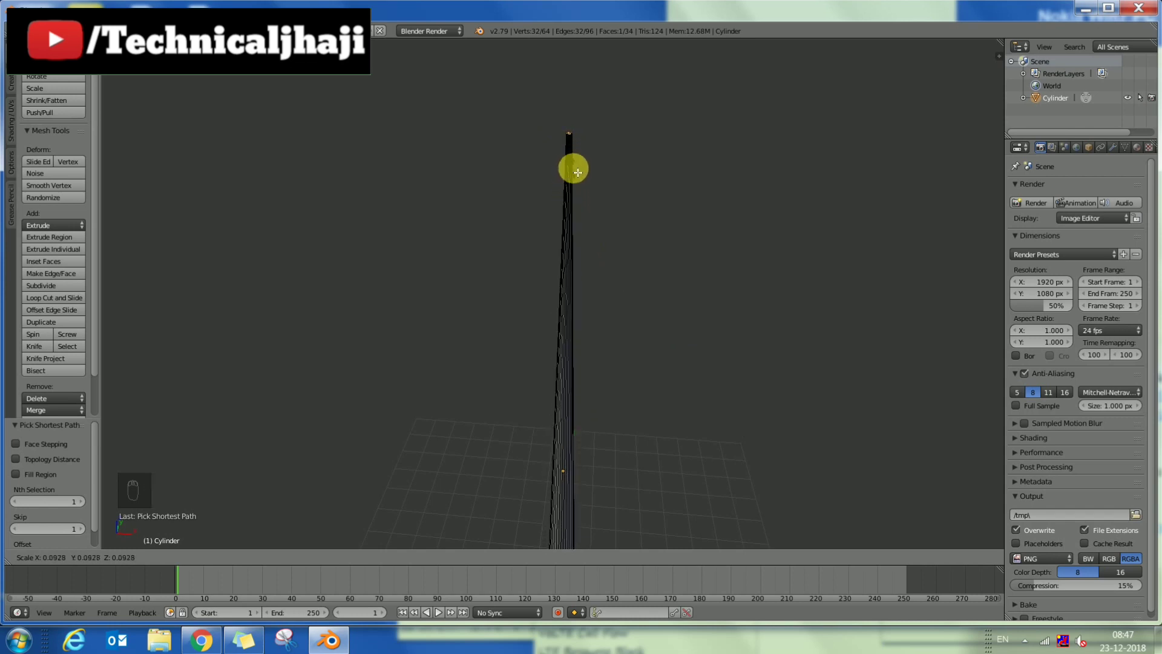
{"action": "left_click_drag", "start_coordinate": [672, 325], "coordinate": [708, 330]}
{"action": "key", "text": "Tab"}
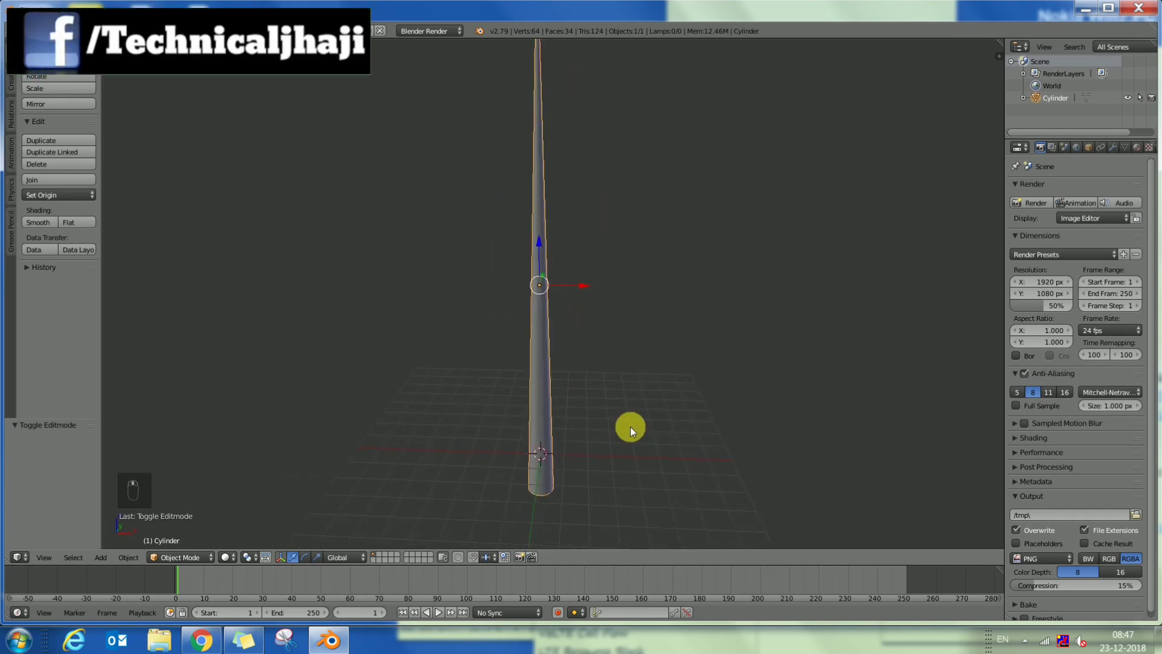
- Scale the whole tapered trunk up slightly in Object Mode
{"action": "left_click_drag", "start_coordinate": [633, 387], "coordinate": [660, 418]}
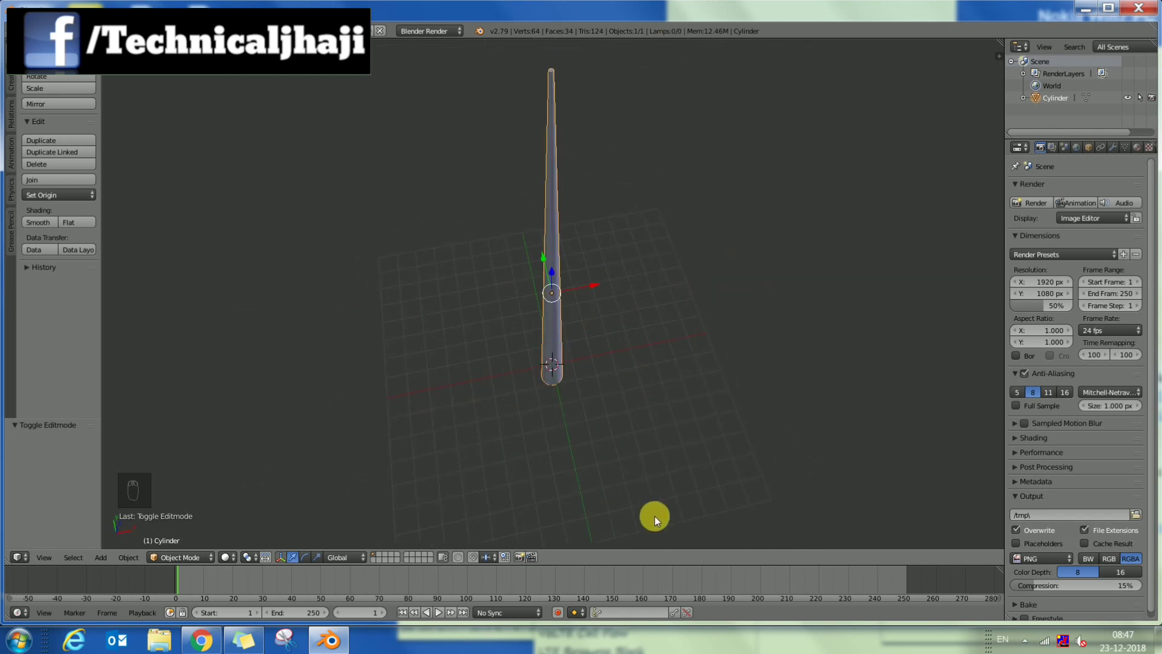
{"action": "key", "text": "s"}
{"action": "left_click_drag", "start_coordinate": [623, 370], "coordinate": [613, 195]}
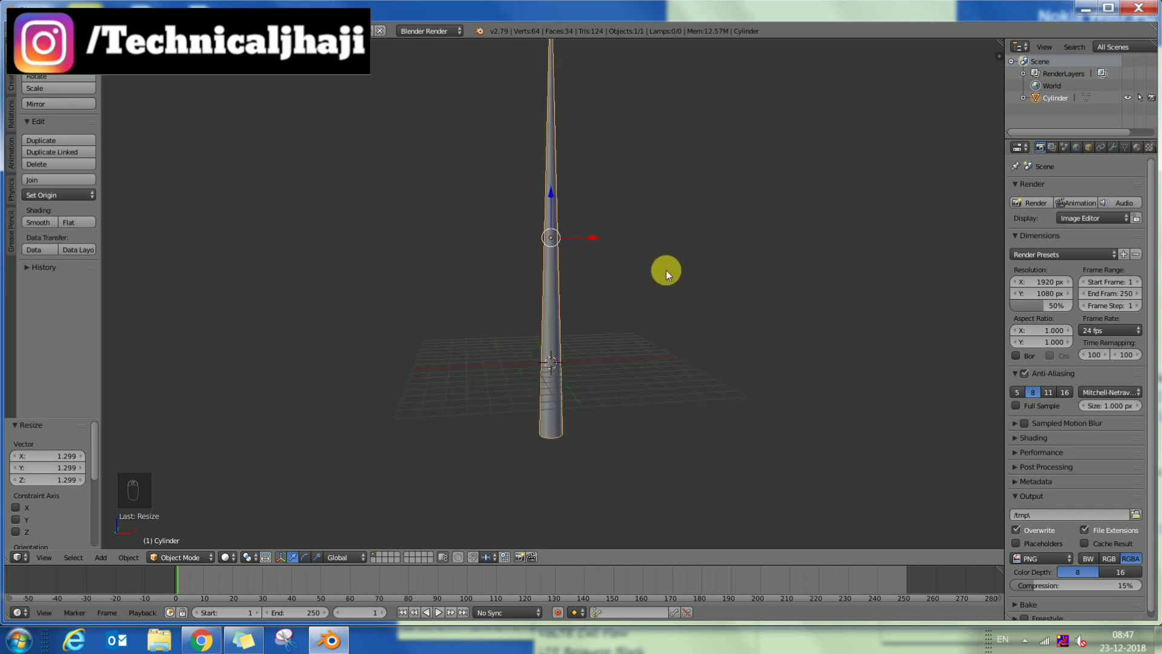
- Add a cone, enlarge it and squash it into a flat tier
{"action": "key", "text": "shift+a"}
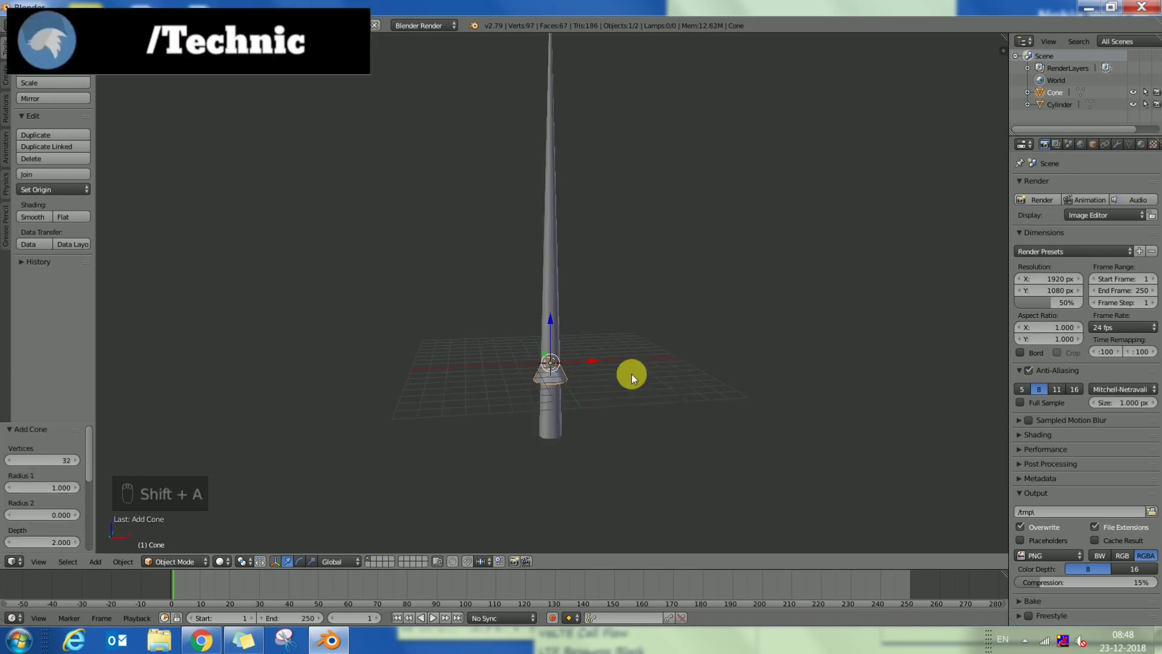
{"action": "key", "text": "s"}
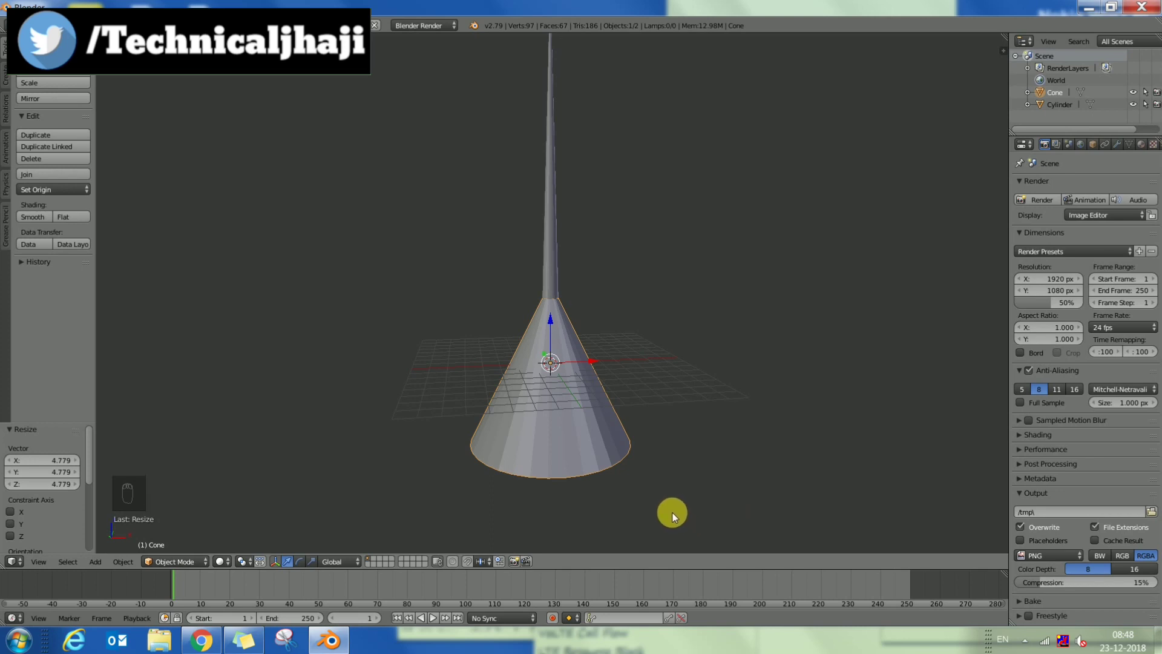
{"action": "key", "text": "s"}
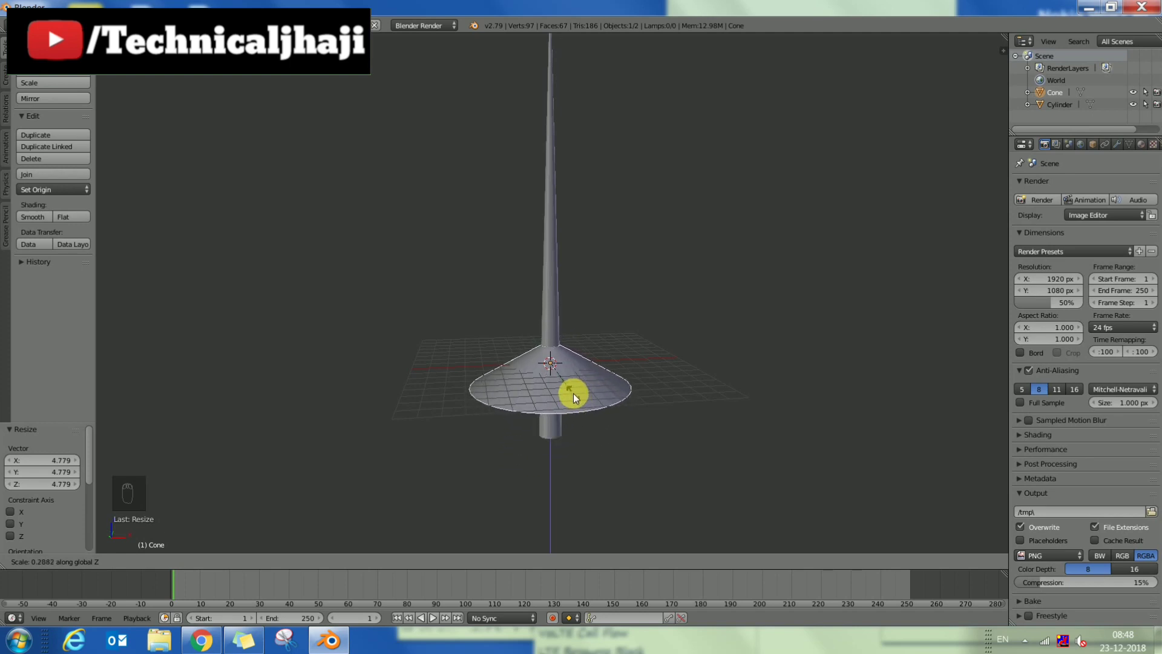
{"action": "left_click_drag", "start_coordinate": [756, 352], "coordinate": [721, 361]}
- Raise the flat cone tier up the trunk and adjust its width
{"action": "left_click_drag", "start_coordinate": [550, 299], "coordinate": [548, 279]}
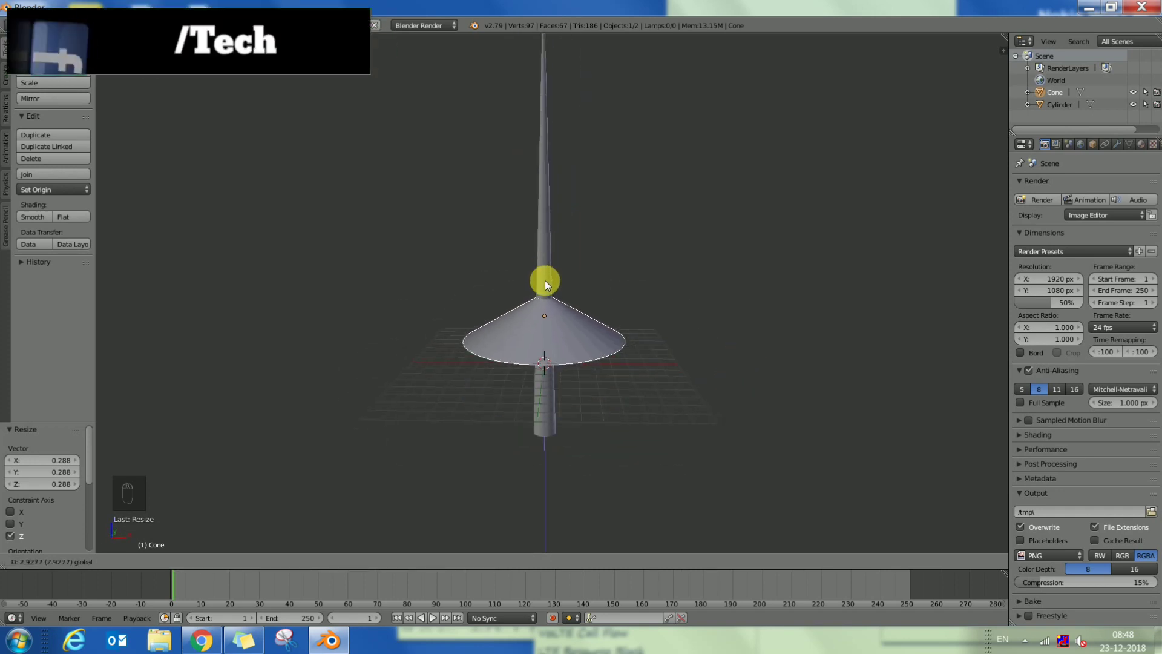
{"action": "key", "text": "s"}
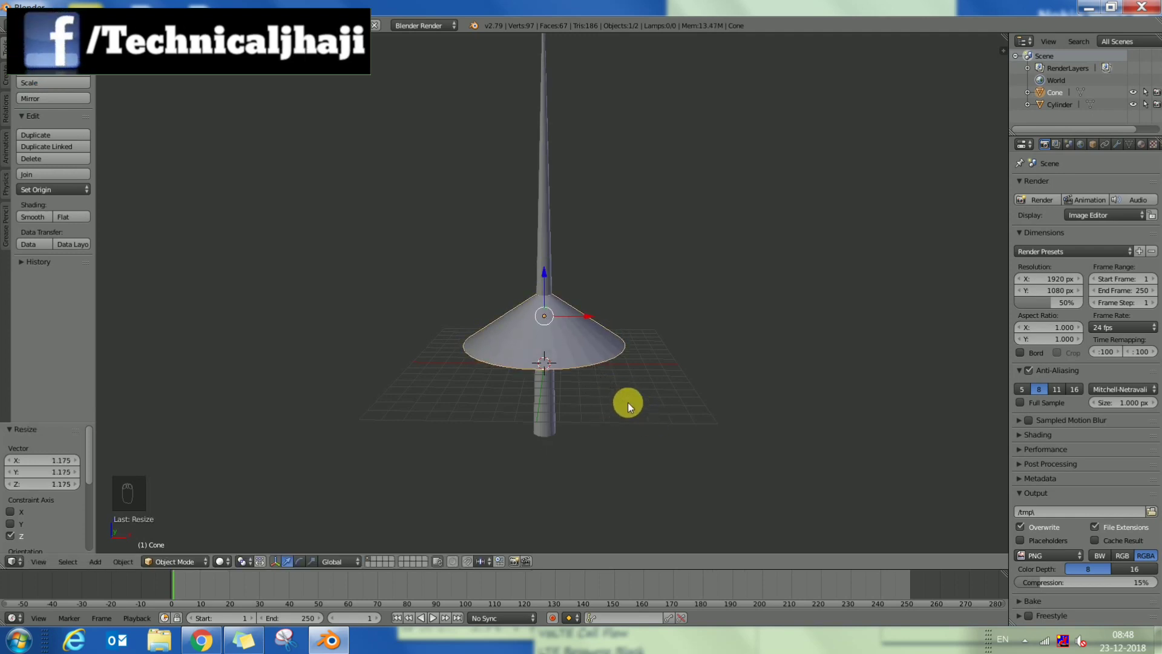
{"action": "key", "text": "s"}
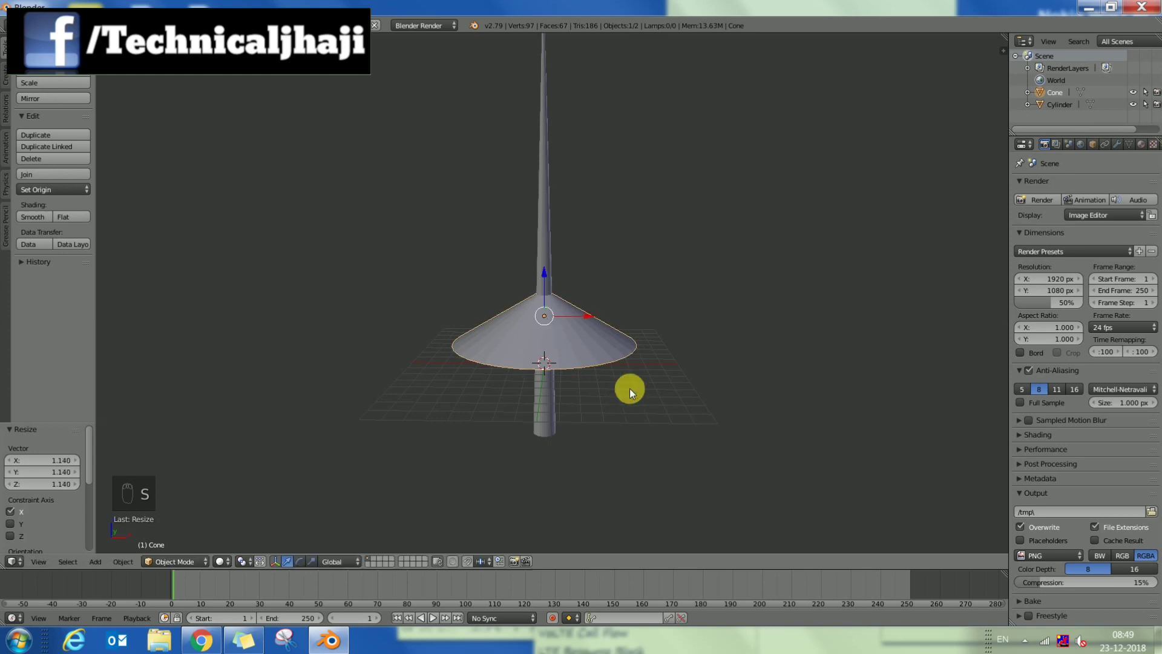
- Duplicate the cone, place the copy higher on the trunk and scale it smaller
{"action": "key", "text": "ctrl+g"}
{"action": "key", "text": "shift+d"}
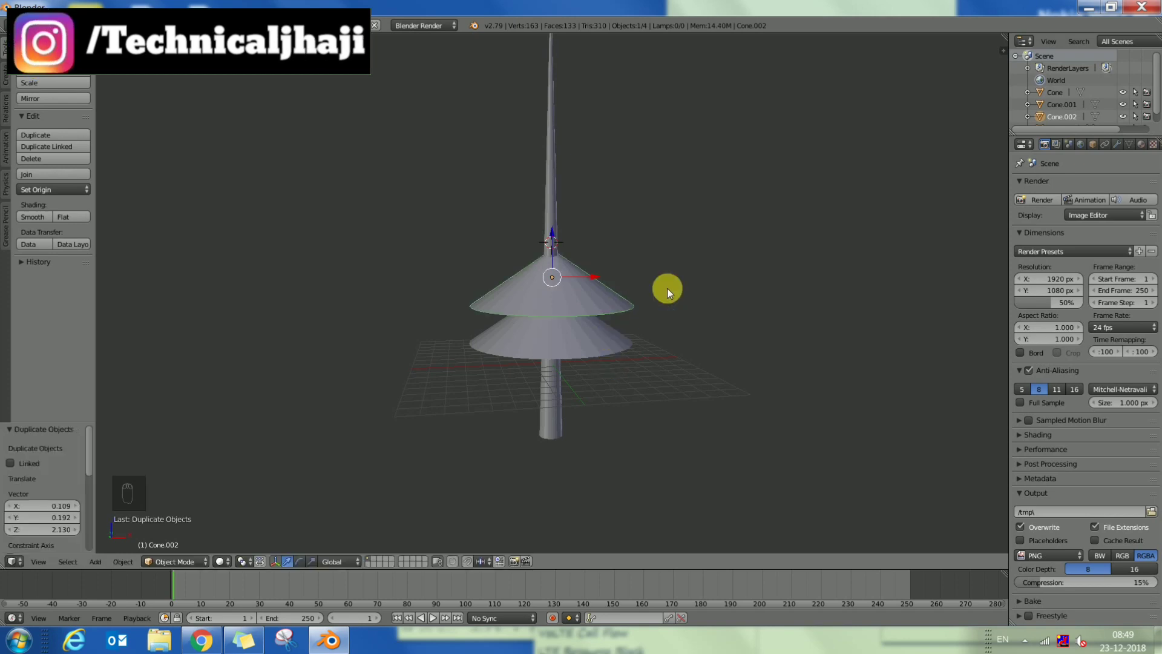
{"action": "left_click_drag", "start_coordinate": [689, 308], "coordinate": [686, 430]}
{"action": "key", "text": "s"}
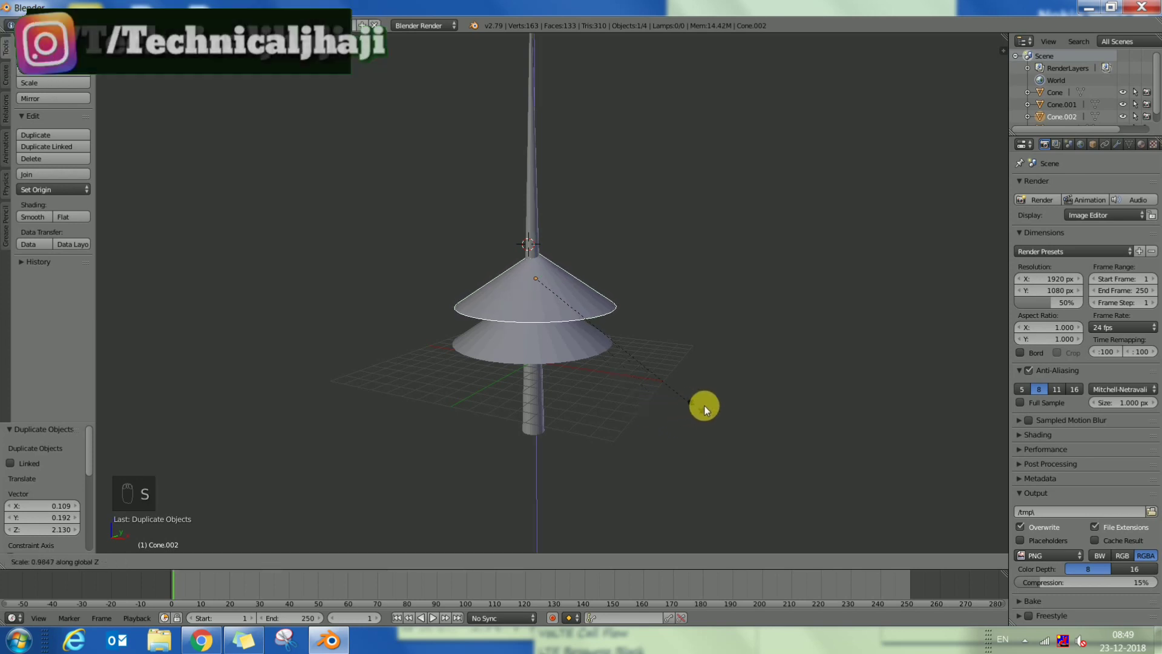
{"action": "key", "text": "s"}
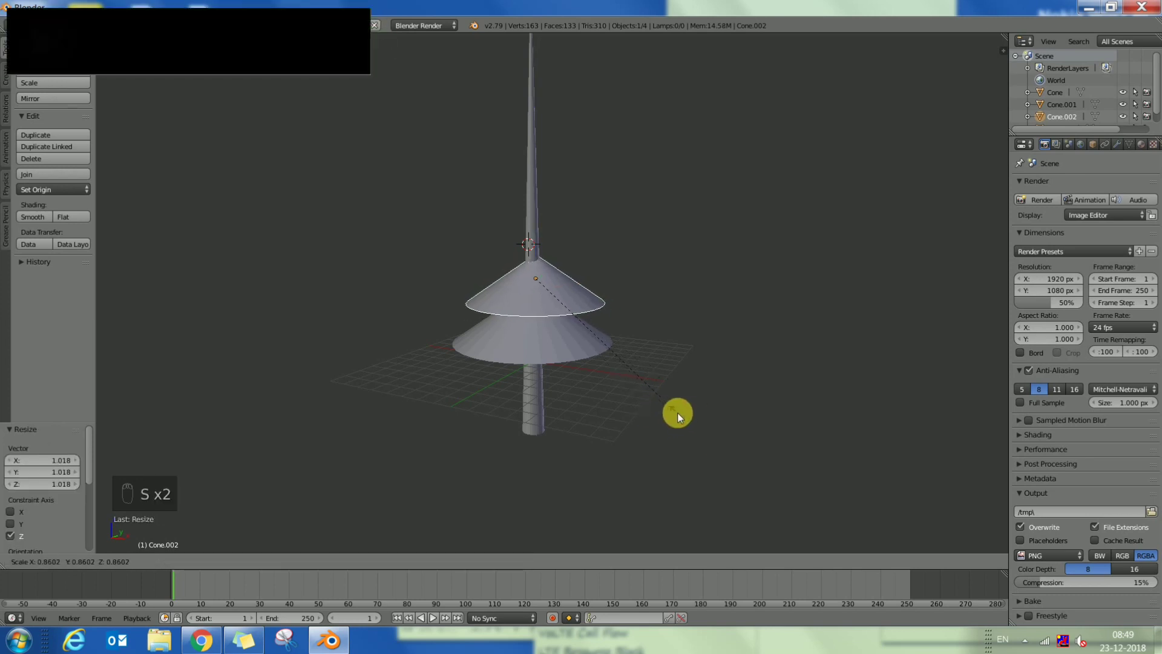
{"action": "left_click", "coordinate": [554, 350]}
{"action": "key", "text": "s"}
{"action": "left_click_drag", "start_coordinate": [614, 389], "coordinate": [582, 372]}
{"action": "right_click", "coordinate": [567, 299]}
{"action": "key", "text": "s"}
{"action": "left_click", "coordinate": [590, 322]}
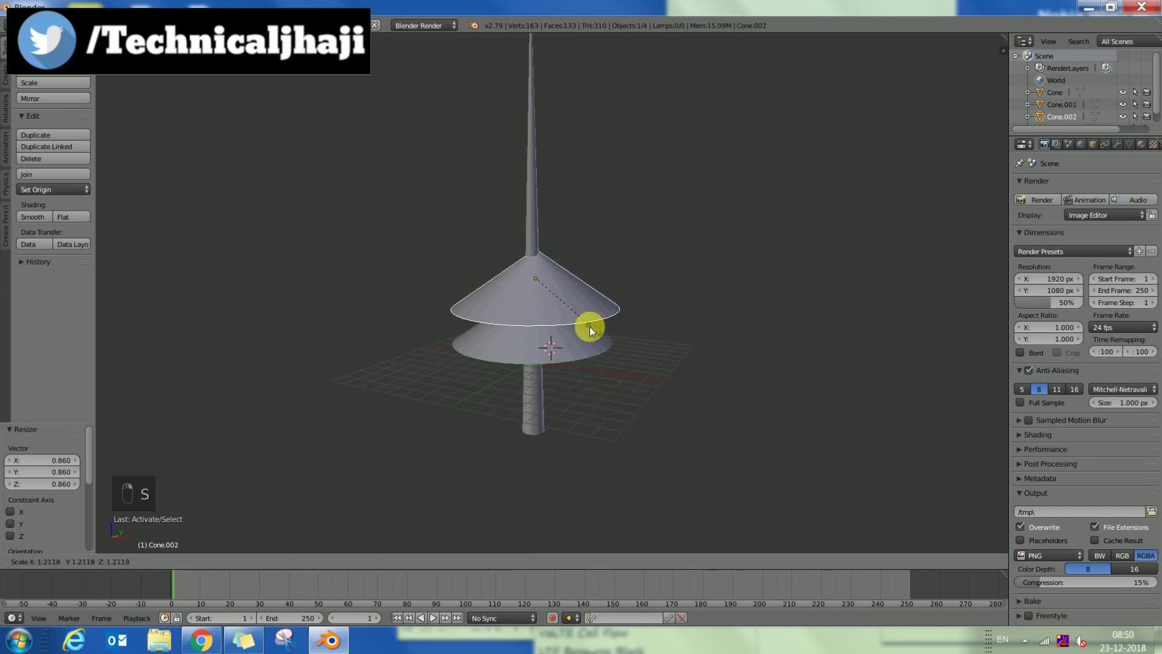
- Fine-tune the upper tier's size and position on the trunk
{"action": "left_click_drag", "start_coordinate": [574, 346], "coordinate": [584, 351]}
{"action": "key", "text": "s"}
{"action": "left_click", "coordinate": [622, 333]}
{"action": "right_click", "coordinate": [580, 358]}
{"action": "left_click_drag", "start_coordinate": [647, 308], "coordinate": [557, 288]}
{"action": "left_click_drag", "start_coordinate": [557, 287], "coordinate": [556, 296]}
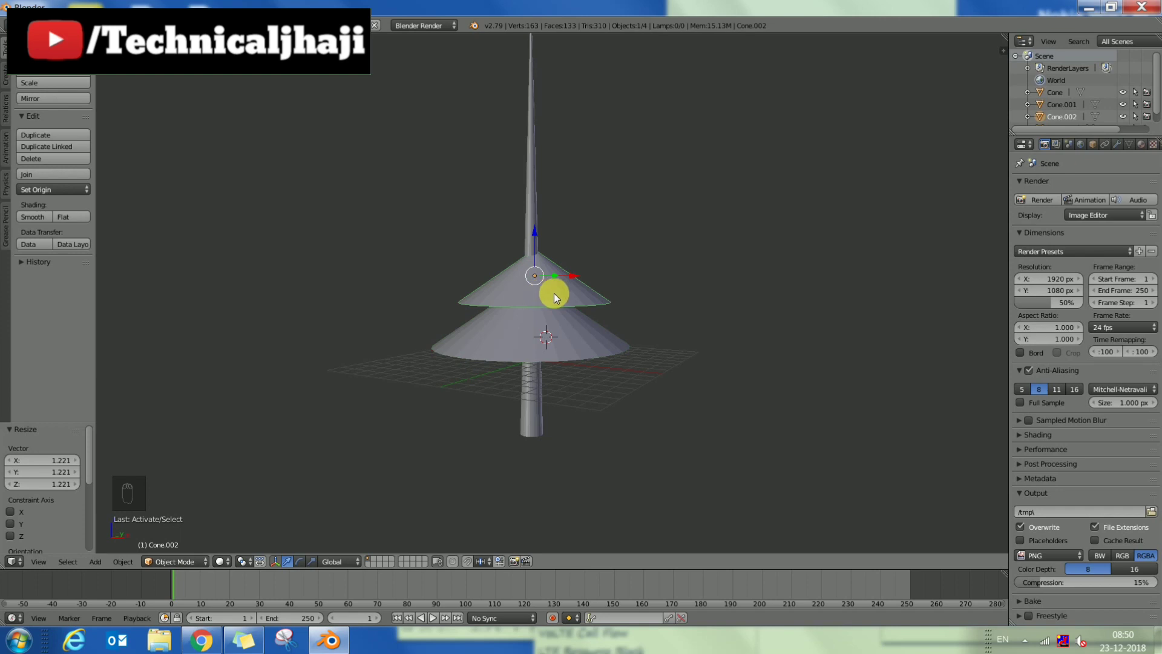
- Stack further shrinking cone copies to about seven tiers and lower the stack onto the trunk
{"action": "key", "text": "ctrl+g"}
{"action": "key", "text": "shift+d"}
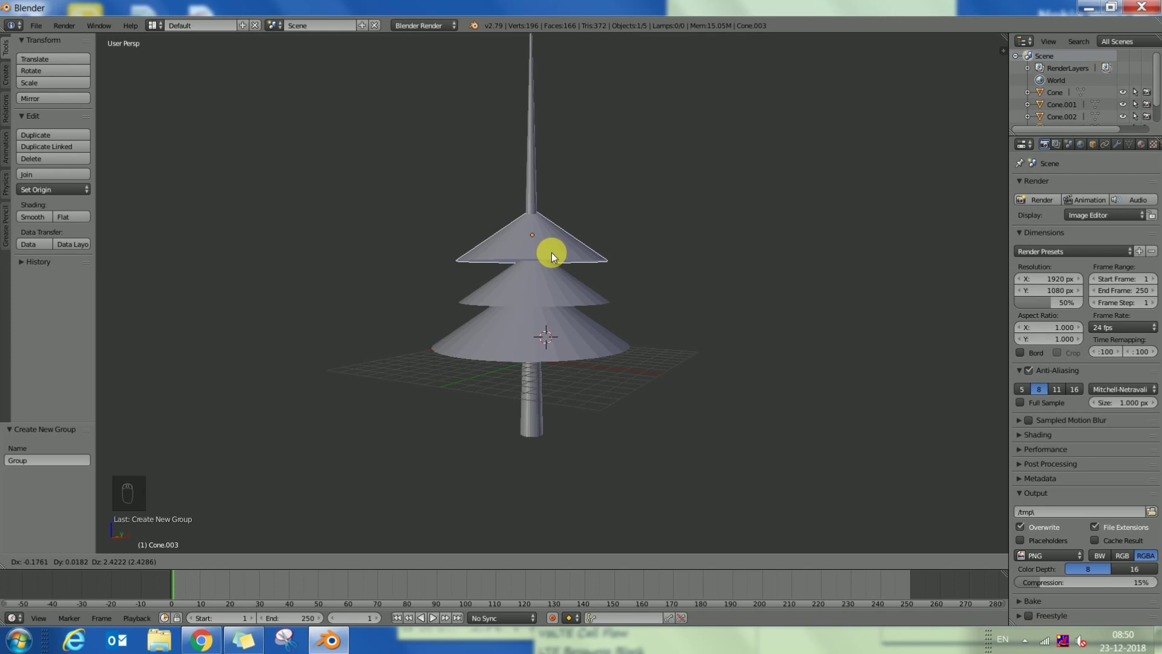
{"action": "key", "text": "ctrl+g"}
{"action": "key", "text": "shift+d"}
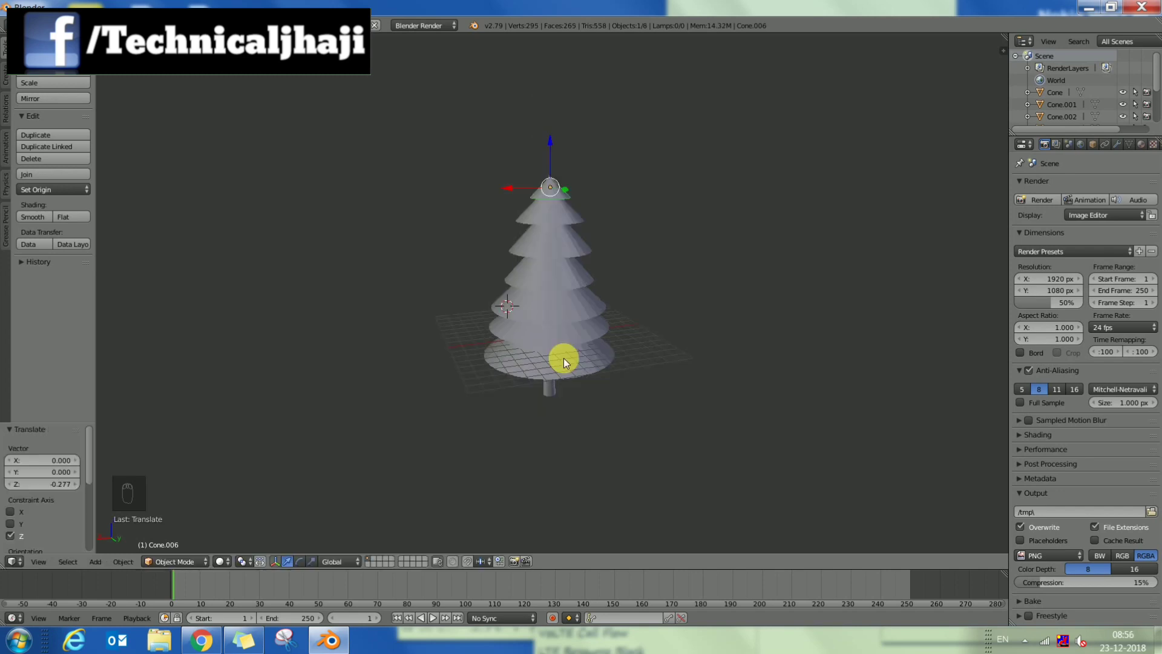
{"action": "left_click_drag", "start_coordinate": [574, 367], "coordinate": [580, 335]}
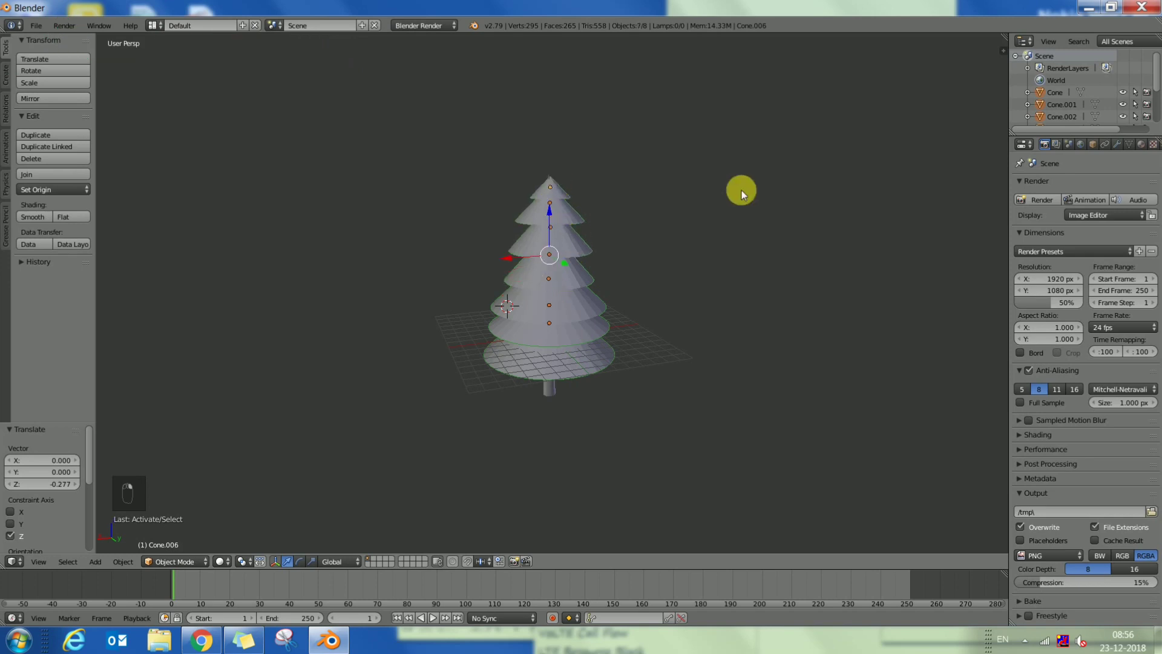
- Select all cone tiers and join them with Ctrl+J into one canopy object
{"action": "right_click", "coordinate": [746, 193]}
{"action": "key", "text": "ctrl+j"}
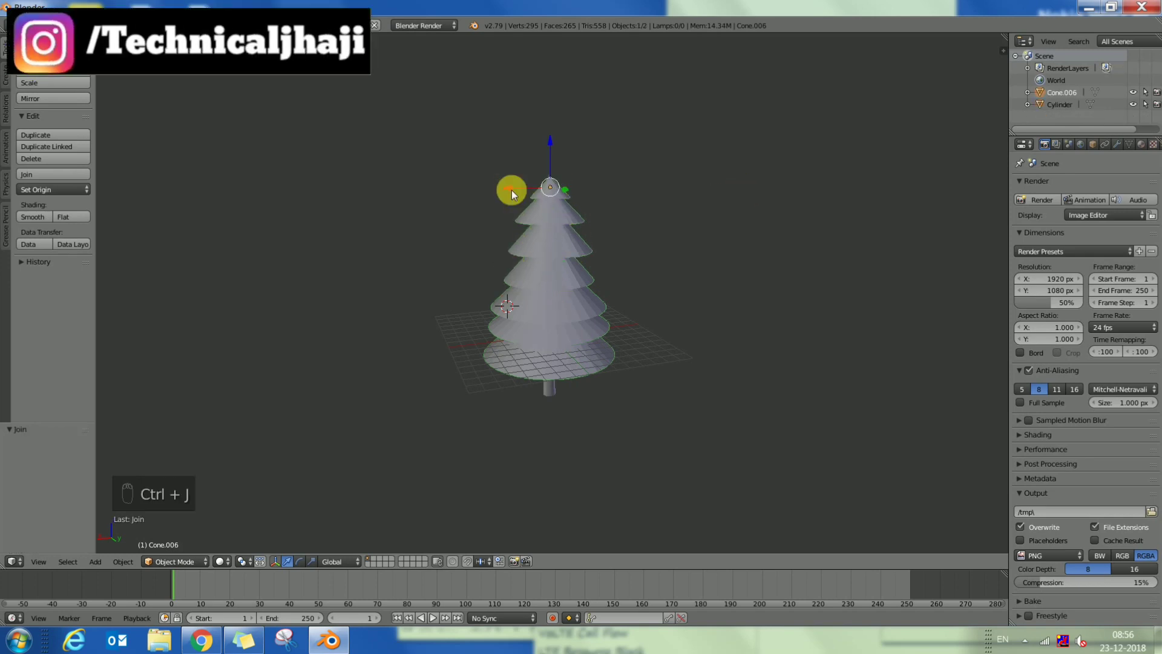
{"action": "left_click_drag", "start_coordinate": [487, 191], "coordinate": [750, 183]}
{"action": "left_click", "coordinate": [587, 198]}
{"action": "key", "text": "ctrl+z"}
- Give the canopy a Hair particle system, tuning hair count and length, with a blue diffuse material
{"action": "left_click_drag", "start_coordinate": [626, 342], "coordinate": [603, 322]}
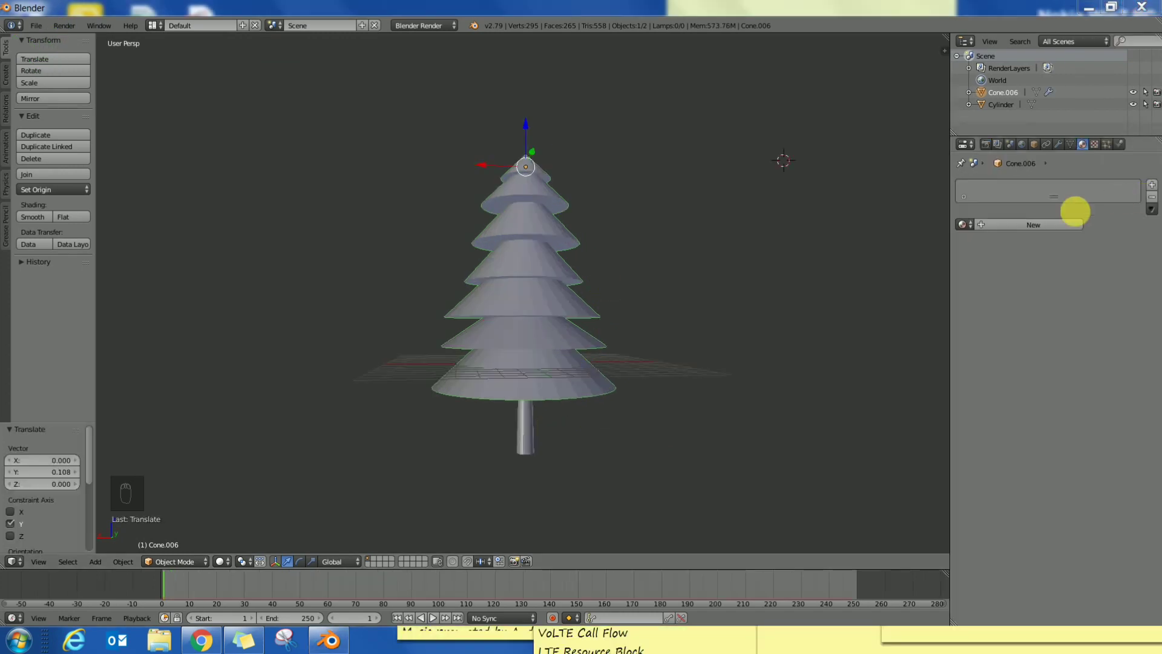
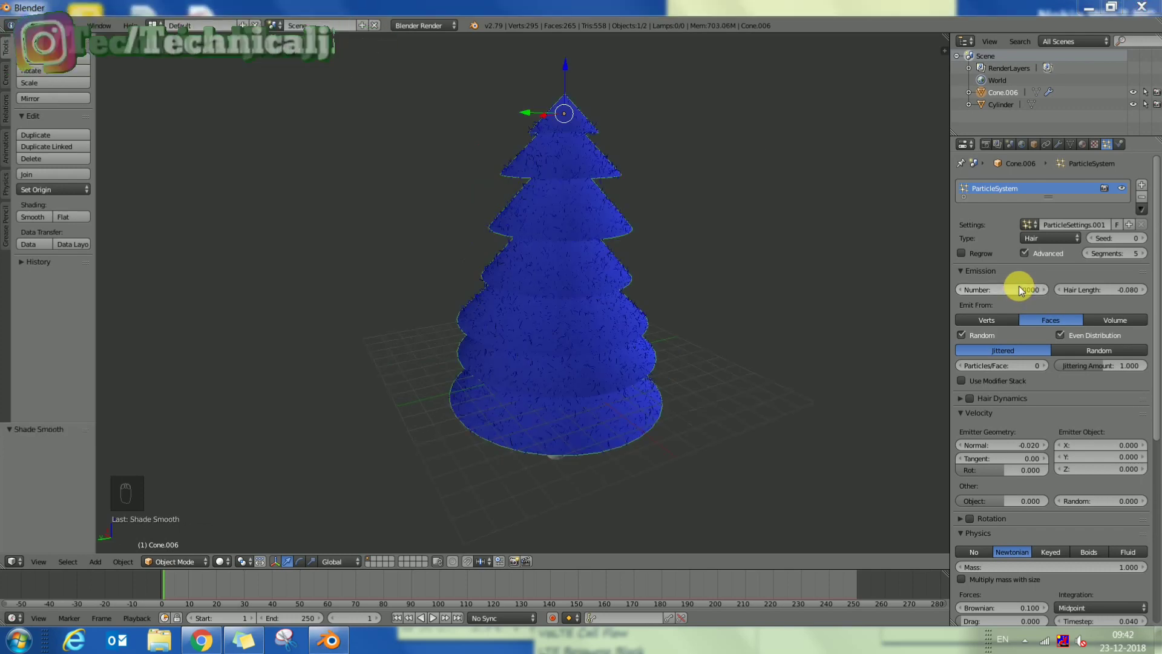
{"action": "left_click_drag", "start_coordinate": [698, 339], "coordinate": [694, 453]}
{"action": "left_click_drag", "start_coordinate": [534, 473], "coordinate": [610, 426]}
{"action": "left_click_drag", "start_coordinate": [602, 453], "coordinate": [618, 344]}
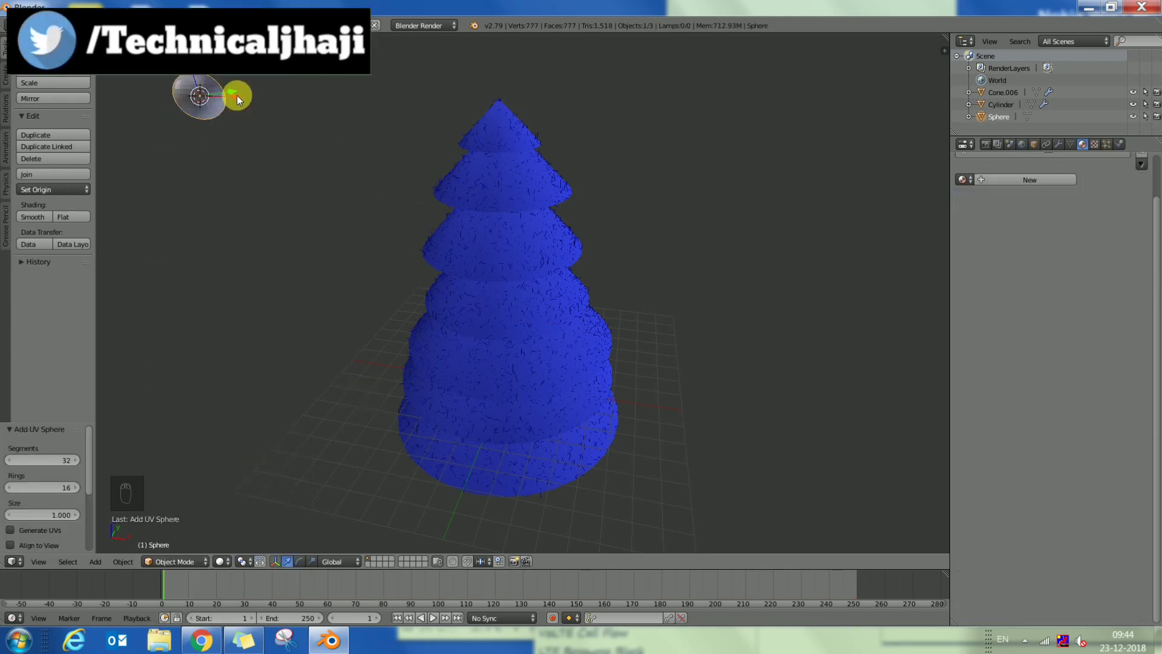
- Place a small UV sphere ornament hovering above the treetop
{"action": "left_click", "coordinate": [478, 105]}
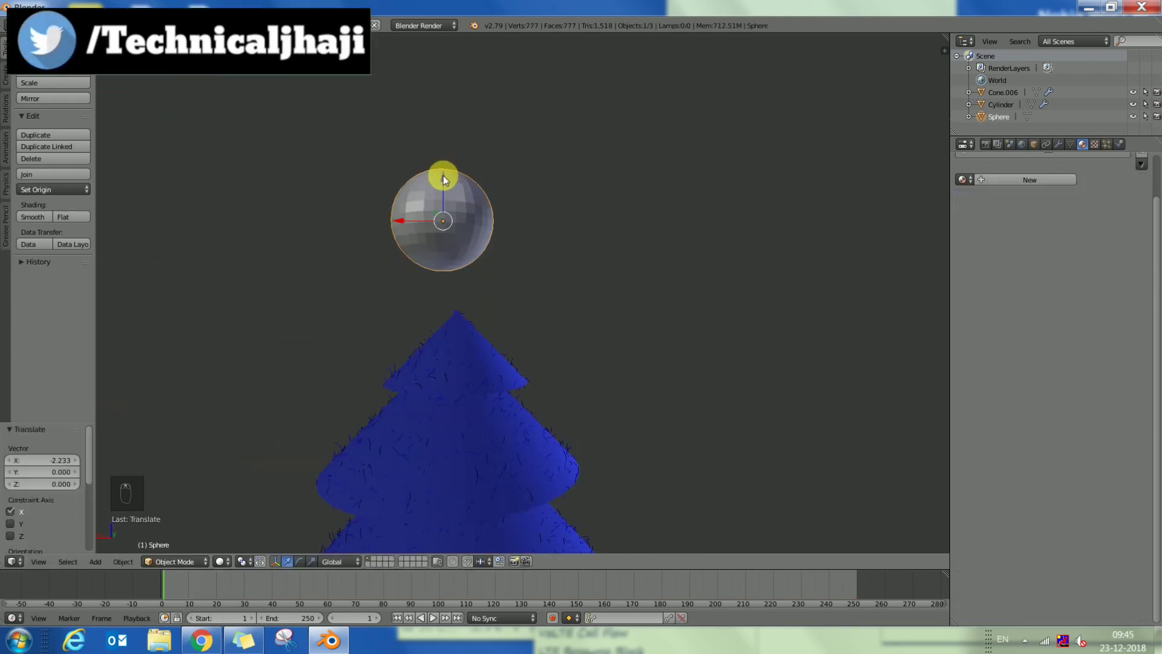